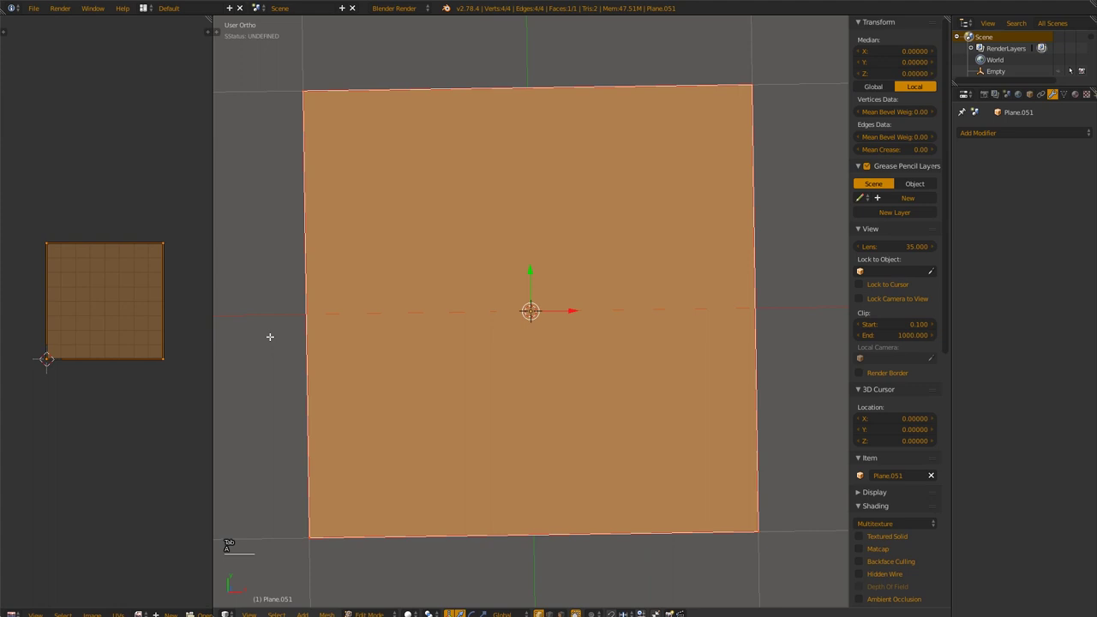
Step: Leave Edit Mode on the plane, deselect everything and unhide all hidden objects
key(Tab)
key(a)
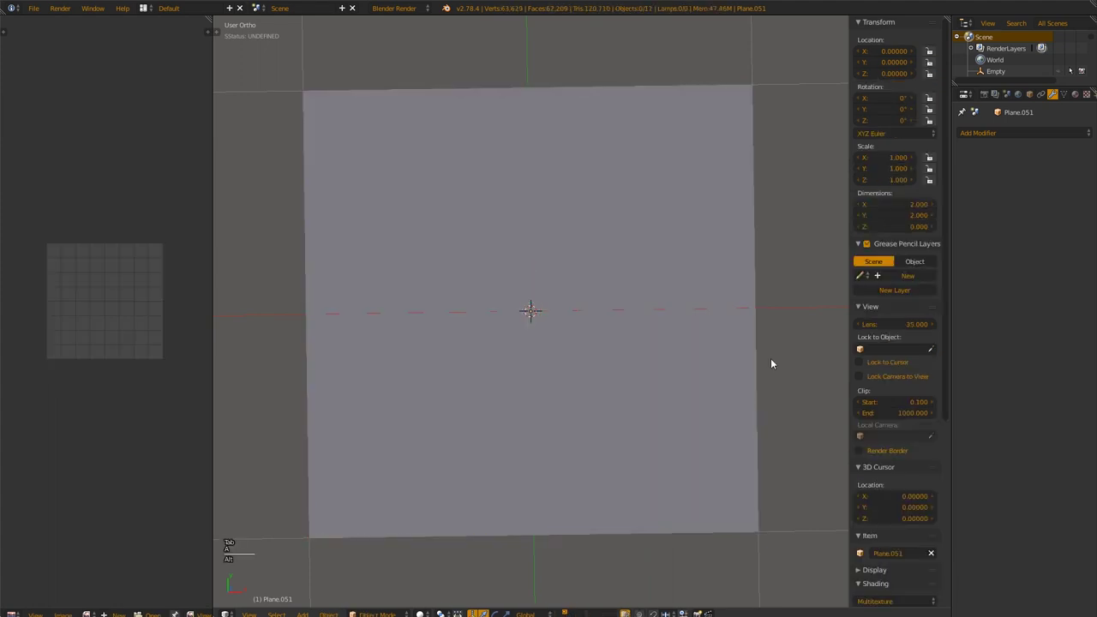
key(alt+h)
Step: Zoom toward the tile centre and select the small dome at the flower centre
key(a)
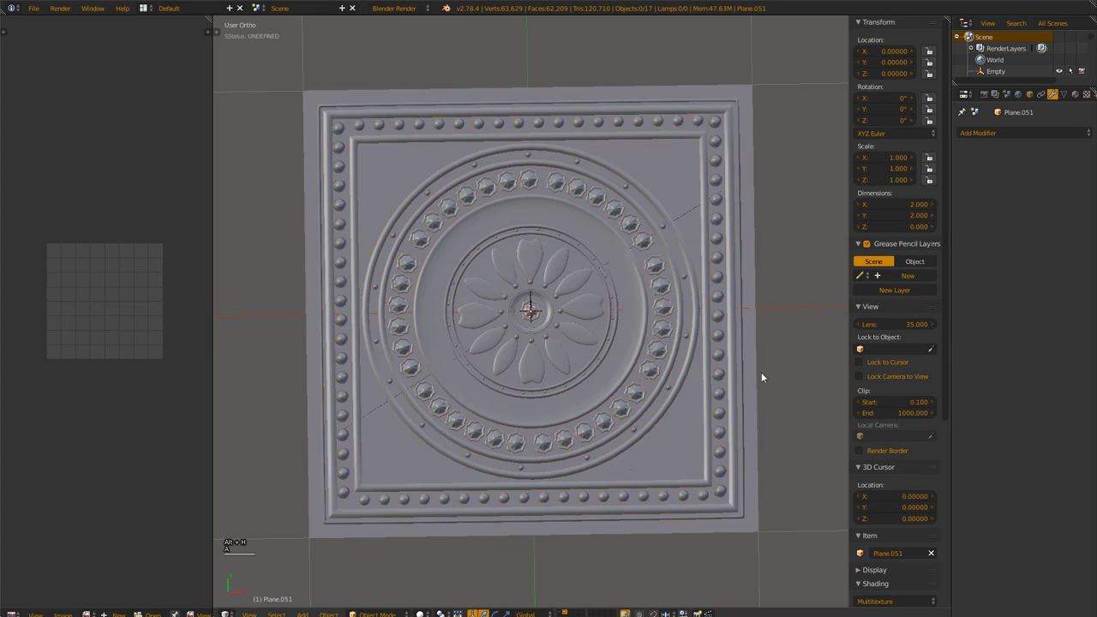
scroll(up, 3)
middle_click(611, 332)
right_click(533, 250)
right_click(538, 252)
middle_click(596, 279)
middle_click(605, 281)
scroll(up, 3)
right_click(525, 243)
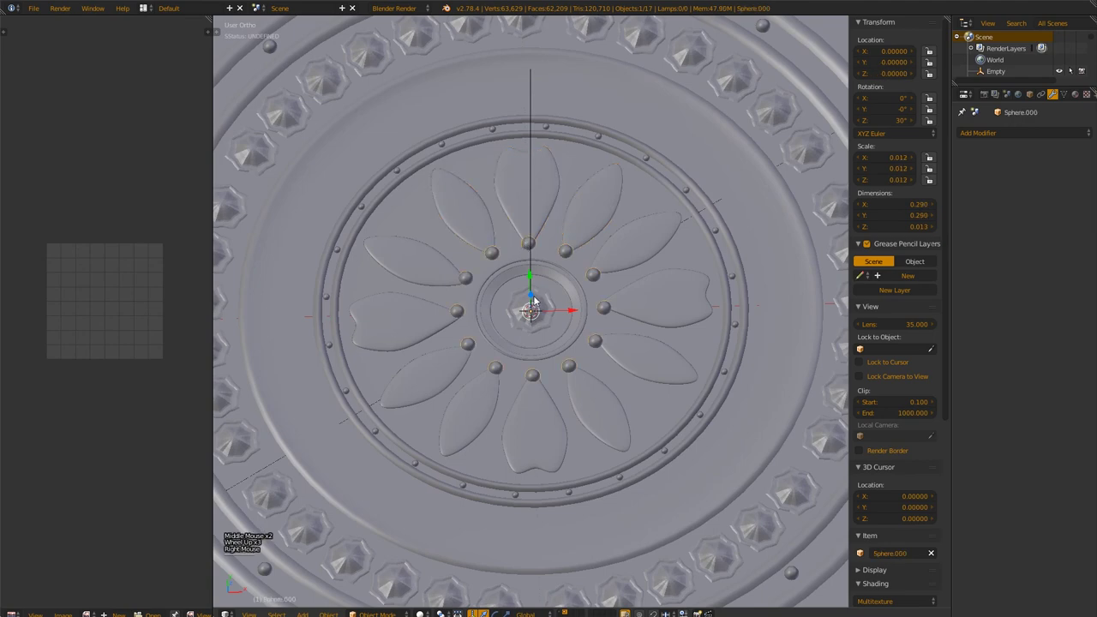
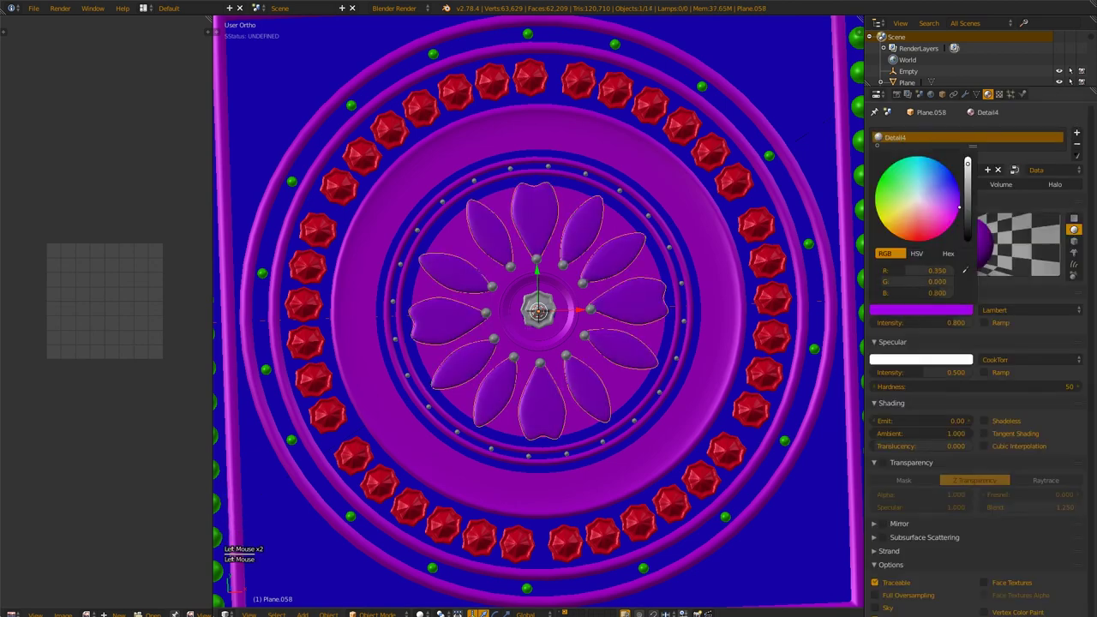
Step: Select the sphere at the flower centre to assign its material
key(a)
middle_click(671, 268)
right_click(649, 214)
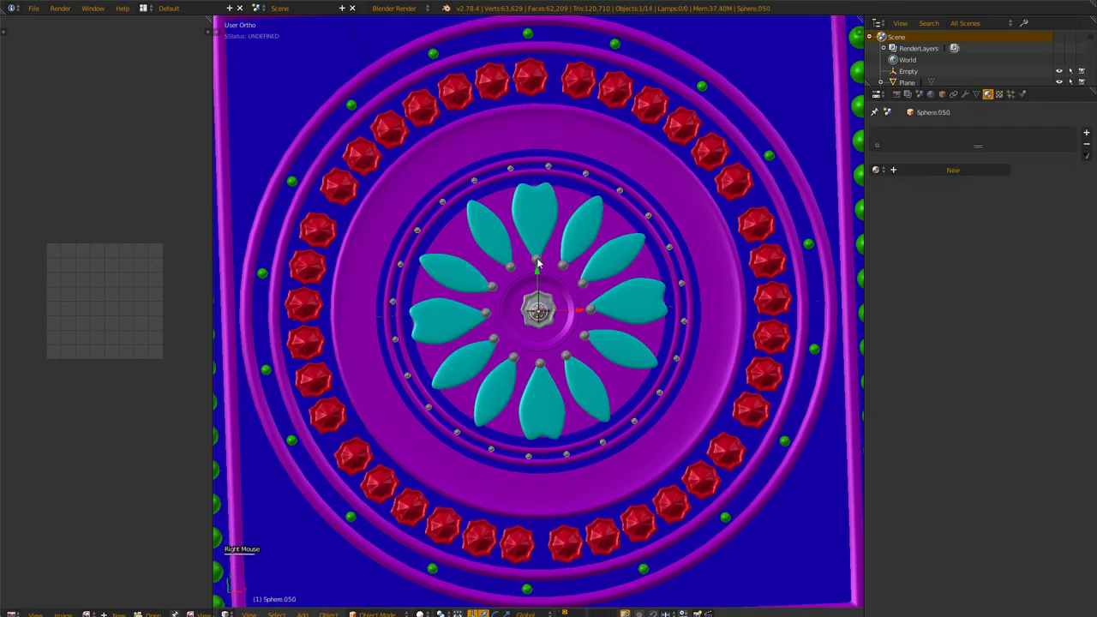